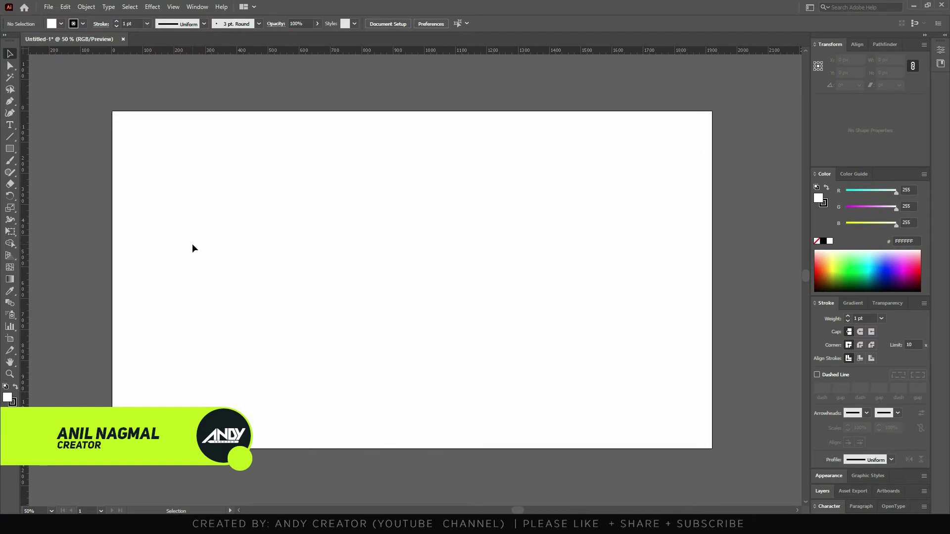
Step: Inspect the blank artboard, toggling Outline view and picking points with the Direct Selection tool
{"action": "left_click", "coordinate": [372, 305]}
{"action": "key", "text": "ctrl+y"}
{"action": "key", "text": "ctrl+y"}
{"action": "key", "text": "a"}
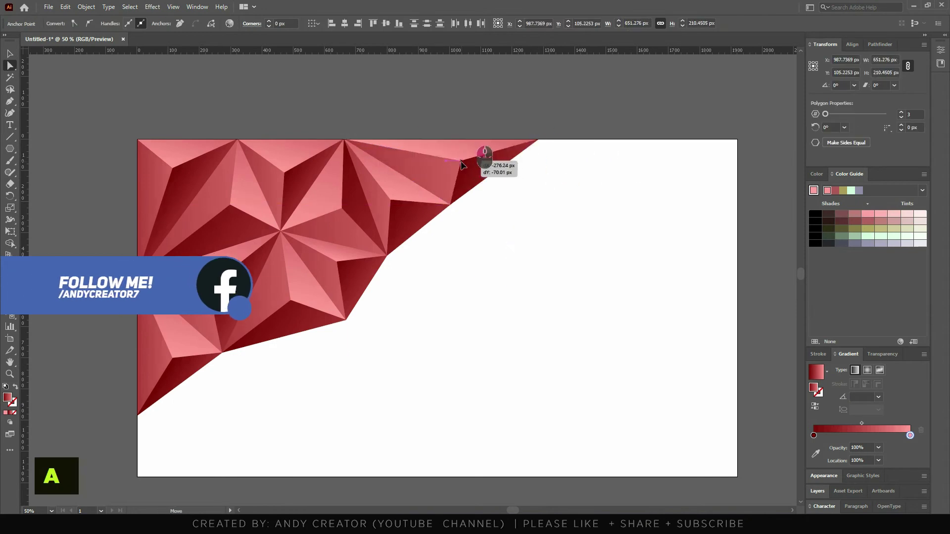
{"action": "left_click", "coordinate": [251, 225]}
{"action": "type", "text": "va"}
{"action": "key", "text": "ctrl+y"}
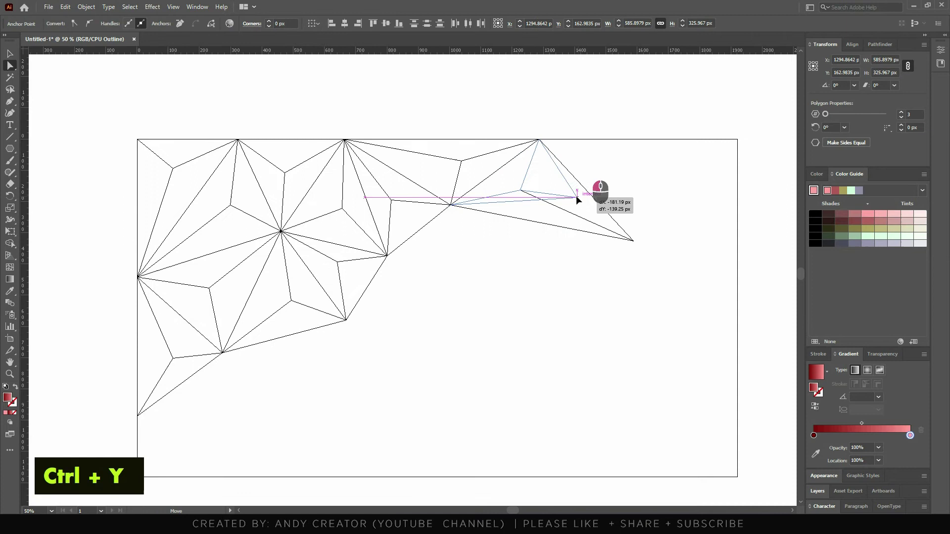
{"action": "left_click", "coordinate": [463, 265]}
{"action": "key", "text": "ctrl+z"}
{"action": "scroll", "scroll_direction": "up", "scroll_amount": 3}
{"action": "scroll", "scroll_direction": "down", "scroll_amount": 3}
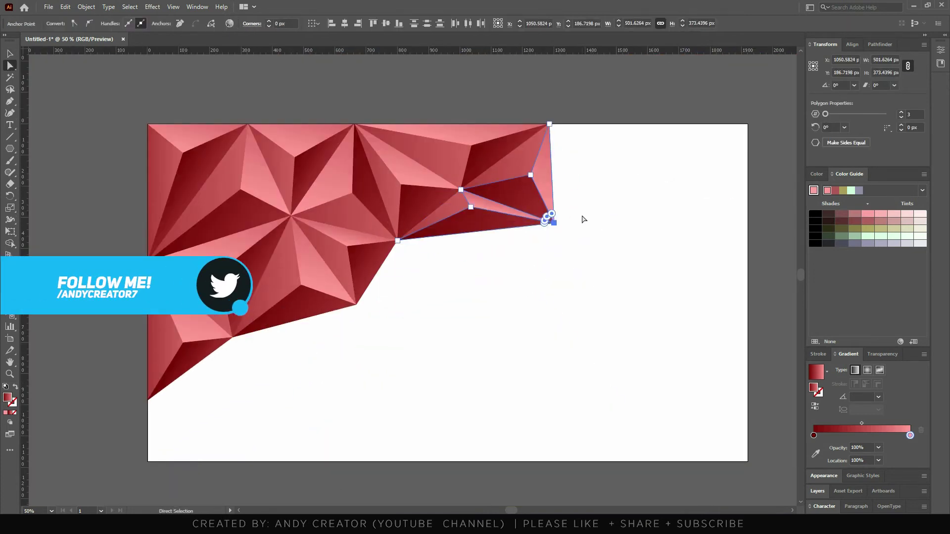
{"action": "key", "text": "ctrl+y"}
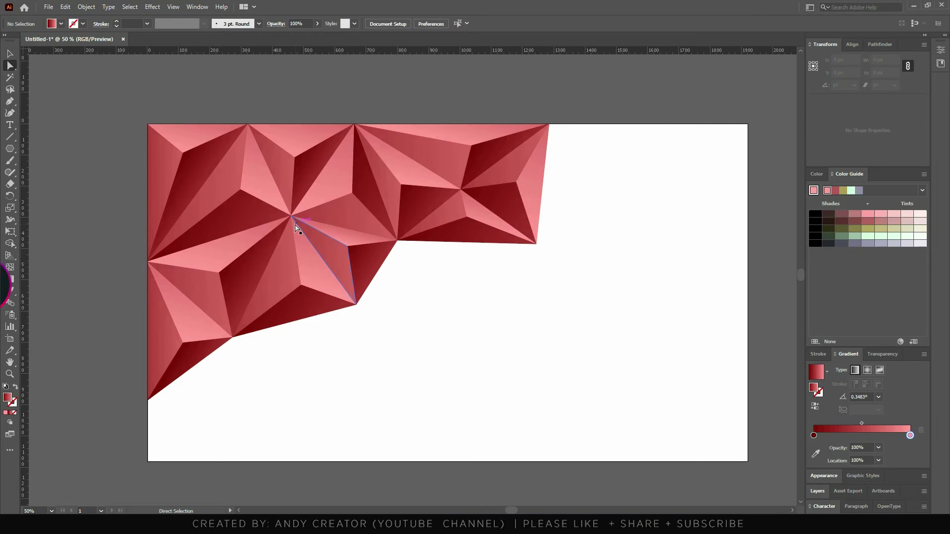
{"action": "left_click", "coordinate": [244, 284]}
{"action": "key", "text": "ctrl+z"}
{"action": "left_click", "coordinate": [292, 280]}
{"action": "key", "text": "a"}
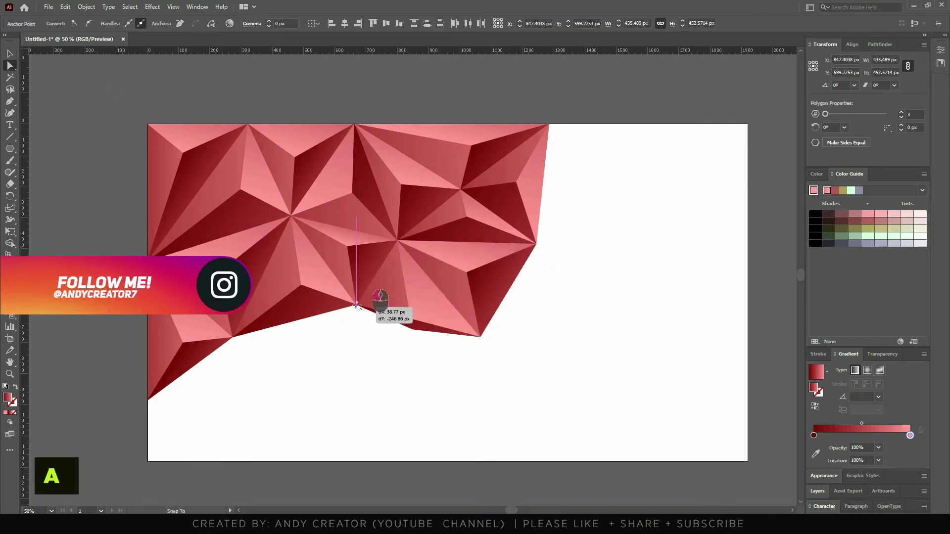
Step: Try placing and dragging on the artboard with the selection tools, undoing stray marks
{"action": "left_click", "coordinate": [230, 256]}
{"action": "double_click", "coordinate": [238, 272]}
{"action": "type", "text": "va"}
{"action": "left_click", "coordinate": [386, 340]}
{"action": "left_click_drag", "start_coordinate": [358, 312], "coordinate": [317, 405]}
{"action": "left_click", "coordinate": [175, 341]}
{"action": "scroll", "scroll_direction": "down", "scroll_amount": 3}
{"action": "scroll", "scroll_direction": "up", "scroll_amount": 3}
{"action": "left_click", "coordinate": [274, 453]}
{"action": "key", "text": "ctrl+y"}
Step: Choose the Polygon tool and click the artboard to bring up the Polygon dialog with 3 sides
{"action": "double_click", "coordinate": [502, 376]}
{"action": "left_click", "coordinate": [317, 395]}
{"action": "left_click", "coordinate": [279, 314]}
{"action": "type", "text": "va"}
{"action": "scroll", "scroll_direction": "down", "scroll_amount": 3}
{"action": "left_click_drag", "start_coordinate": [290, 311], "coordinate": [257, 373]}
{"action": "key", "text": "ctrl+y"}
{"action": "left_click", "coordinate": [236, 373]}
{"action": "scroll", "scroll_direction": "down", "scroll_amount": 3}
{"action": "scroll", "scroll_direction": "up", "scroll_amount": 3}
Step: Enter a 50 px radius for the three-sided polygon
{"action": "left_click", "coordinate": [134, 315]}
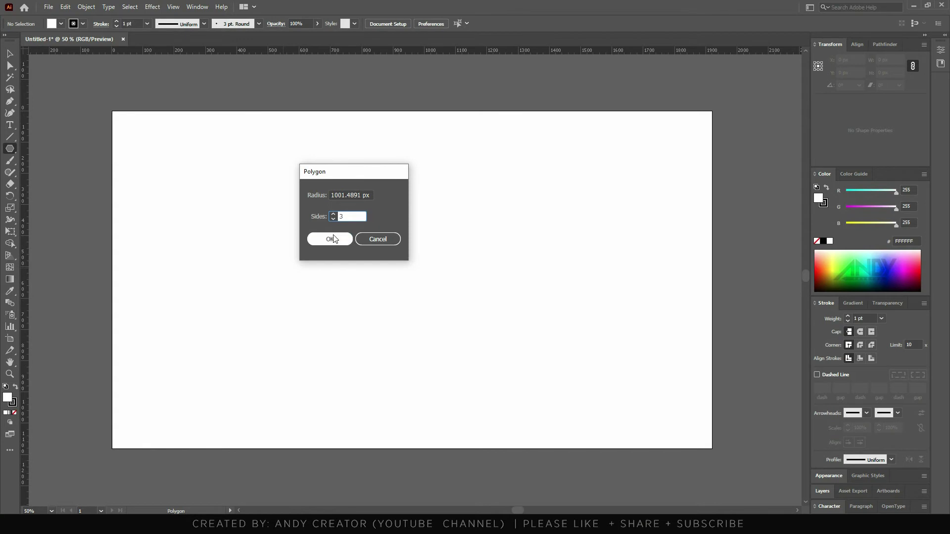
{"action": "type", "text": "50"}
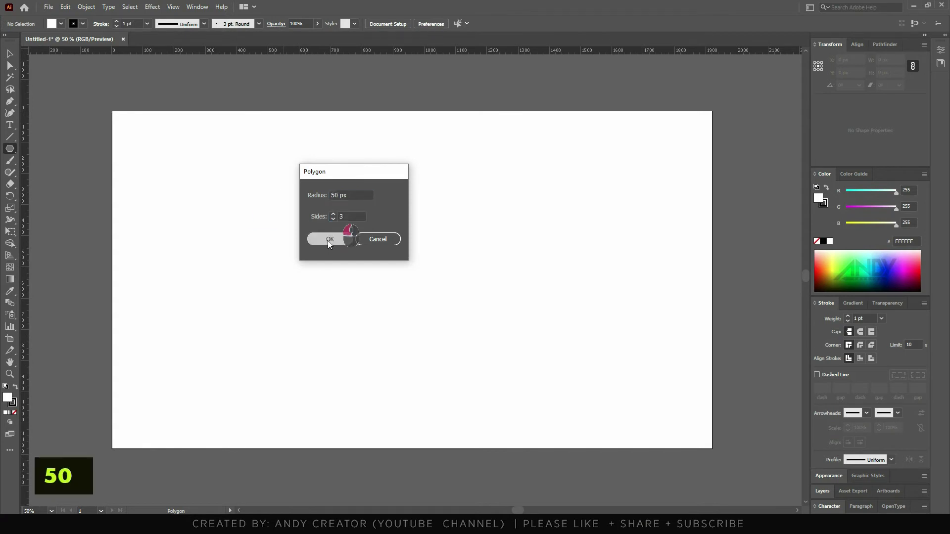
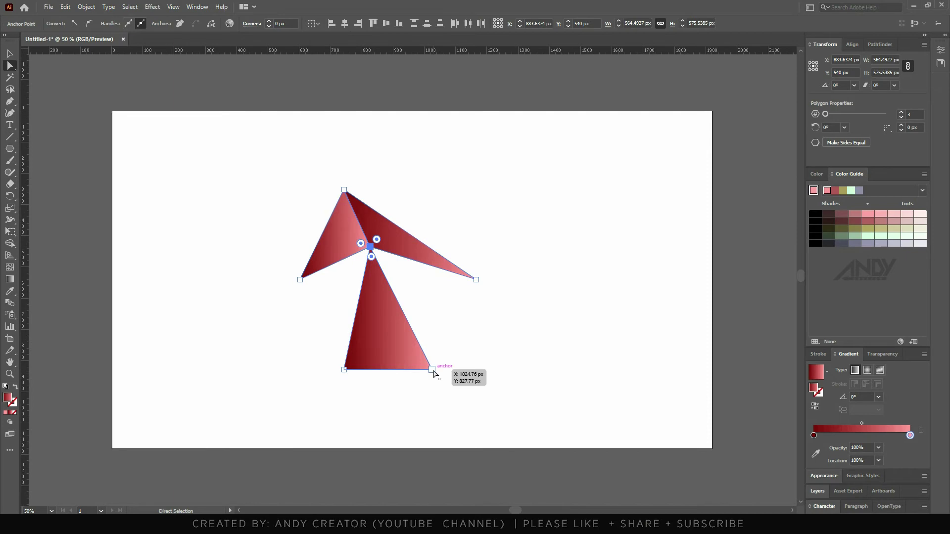
Step: Drag the facets' inner meeting point and corners into a larger four-cornered, flat-topped shape
{"action": "left_click", "coordinate": [436, 371]}
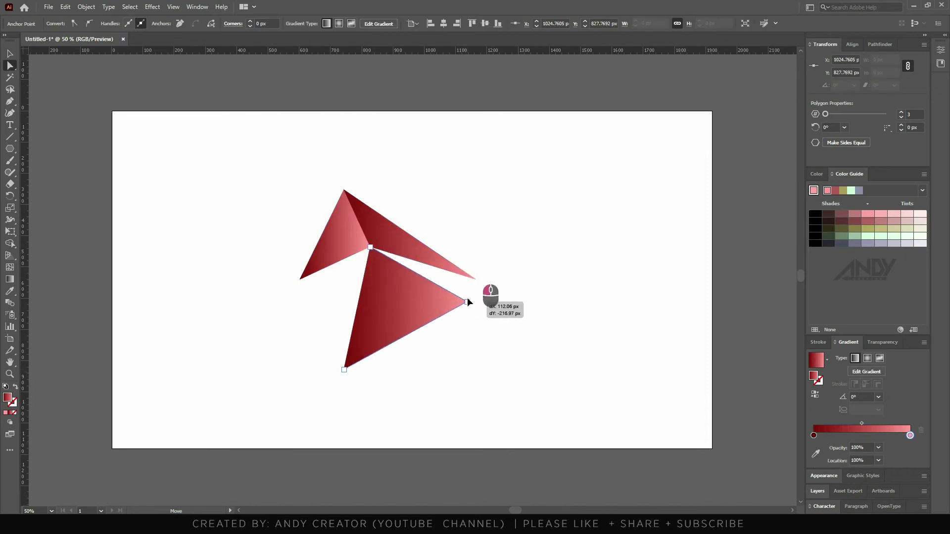
{"action": "left_click_drag", "start_coordinate": [351, 372], "coordinate": [319, 293]}
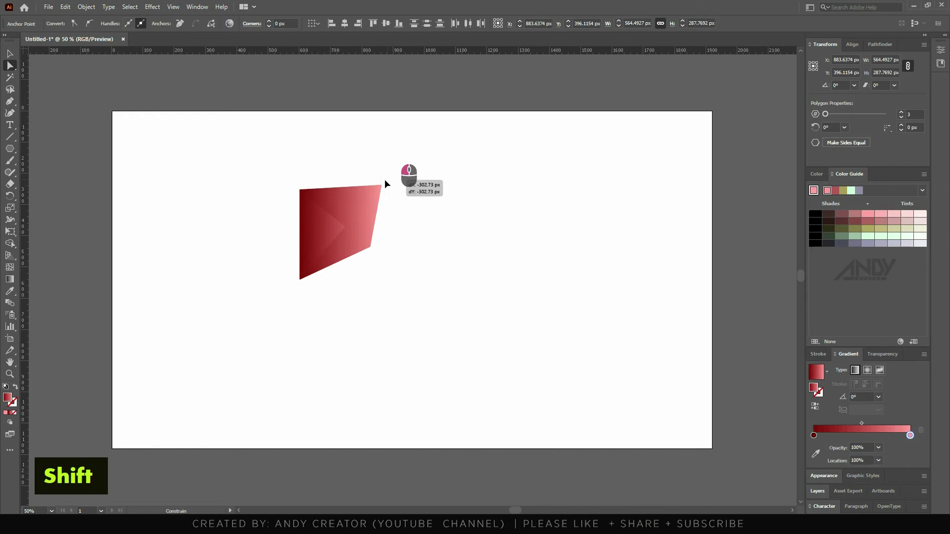
{"action": "left_click", "coordinate": [306, 310]}
{"action": "key", "text": "ctrl+z"}
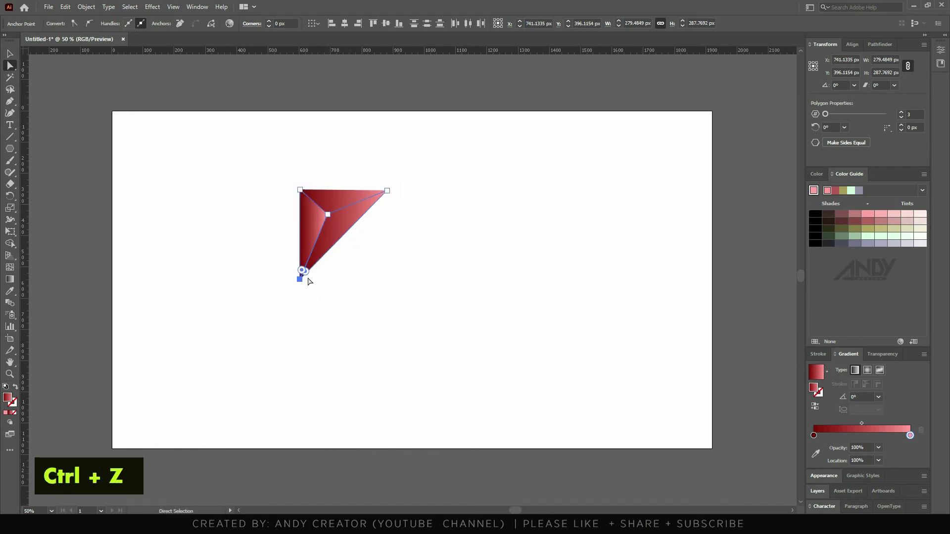
{"action": "left_click_drag", "start_coordinate": [305, 282], "coordinate": [301, 317]}
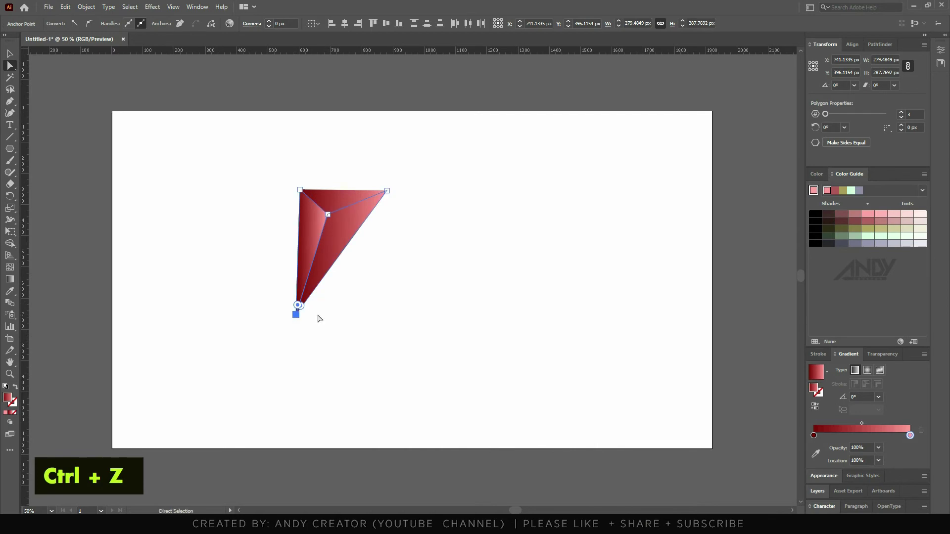
{"action": "double_click", "coordinate": [235, 209]}
Step: Check the reshaped facets in Outline view, then return to the filled preview
{"action": "key", "text": "ctrl+y"}
{"action": "key", "text": "ctrl+y"}
{"action": "scroll", "scroll_direction": "up", "scroll_amount": 3}
{"action": "scroll", "scroll_direction": "up", "scroll_amount": 3}
{"action": "scroll", "scroll_direction": "down", "scroll_amount": 3}
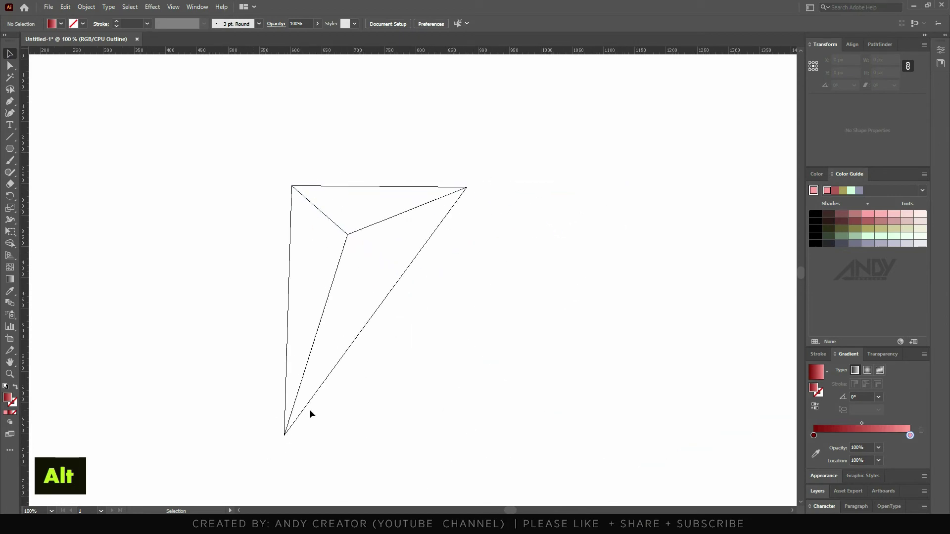
{"action": "key", "text": "ctrl+y"}
Step: Switch to the Gradient tool to adjust the facets' red gradient line
{"action": "scroll", "scroll_direction": "down", "scroll_amount": 3}
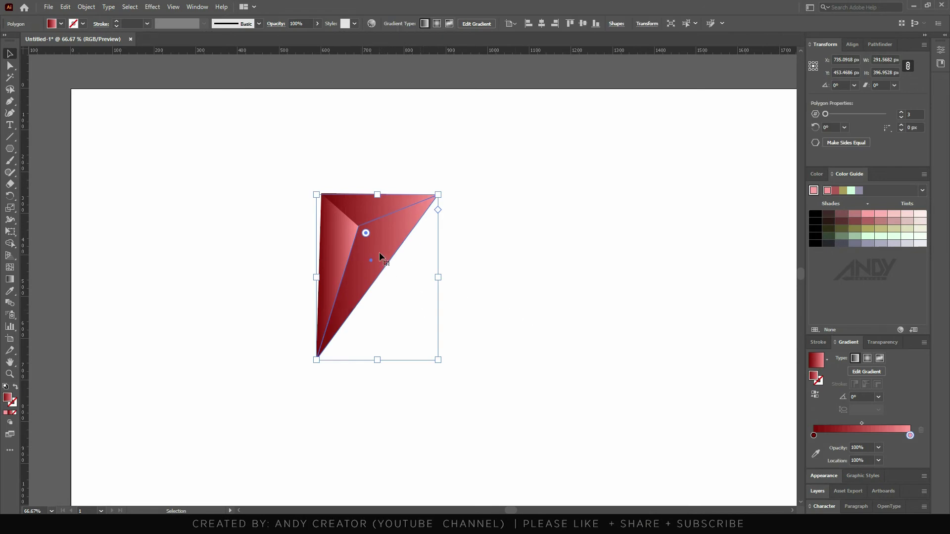
{"action": "key", "text": "g"}
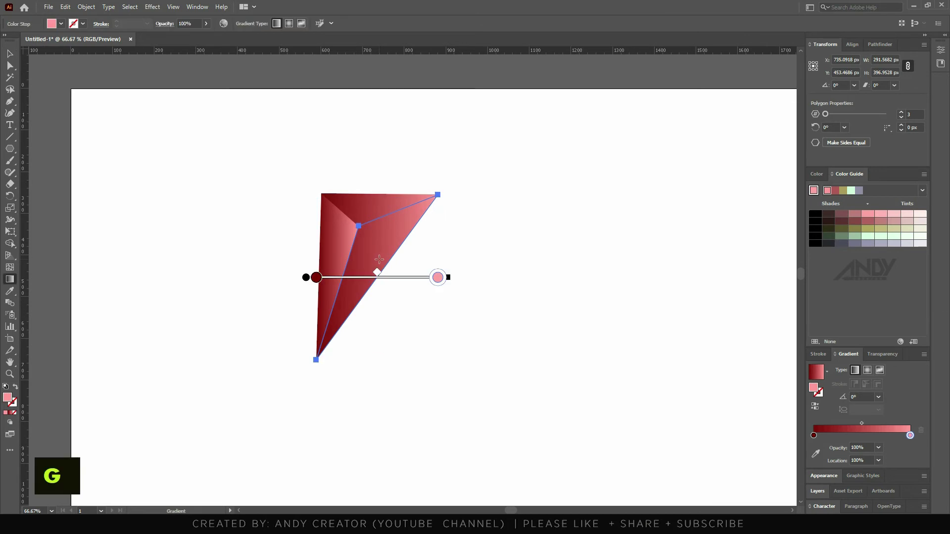
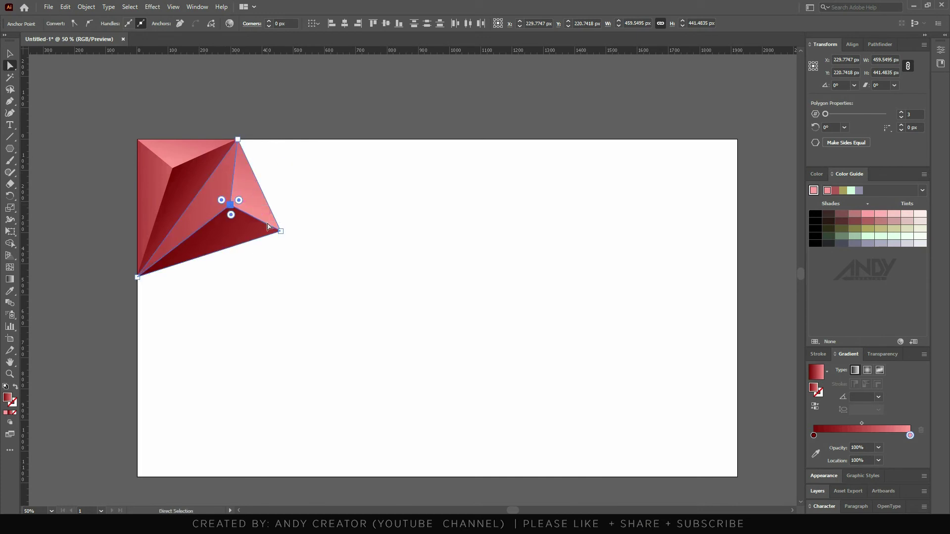
Step: Select the spare red gradient triangle to join onto the existing facets
{"action": "double_click", "coordinate": [224, 210]}
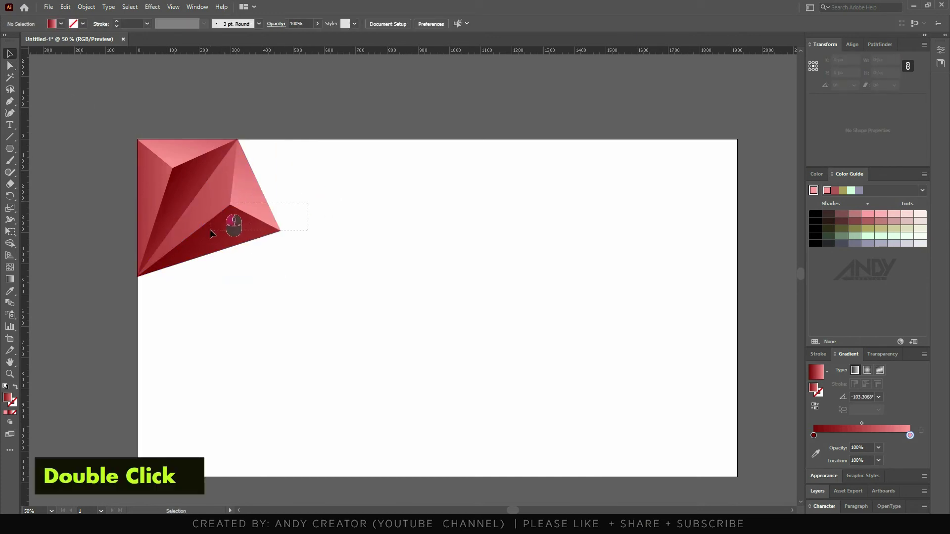
{"action": "left_click", "coordinate": [227, 210]}
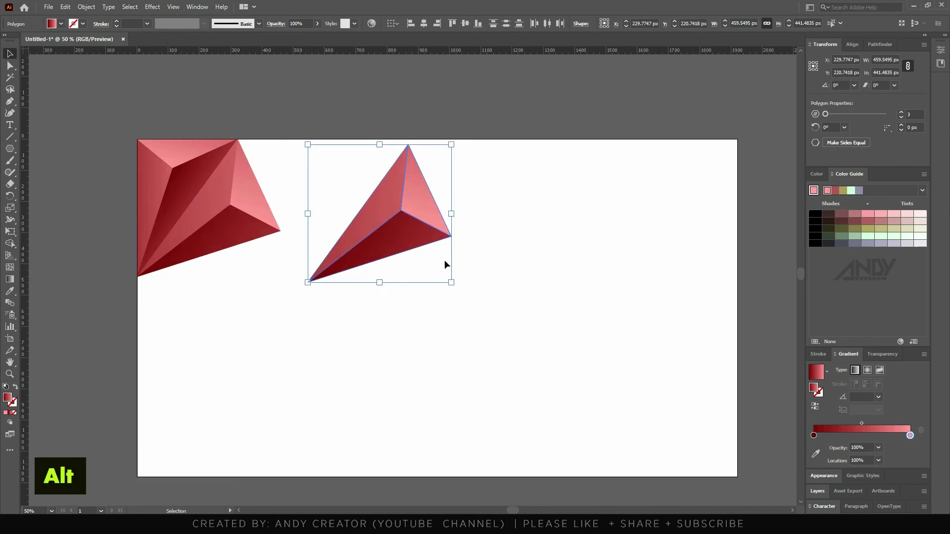
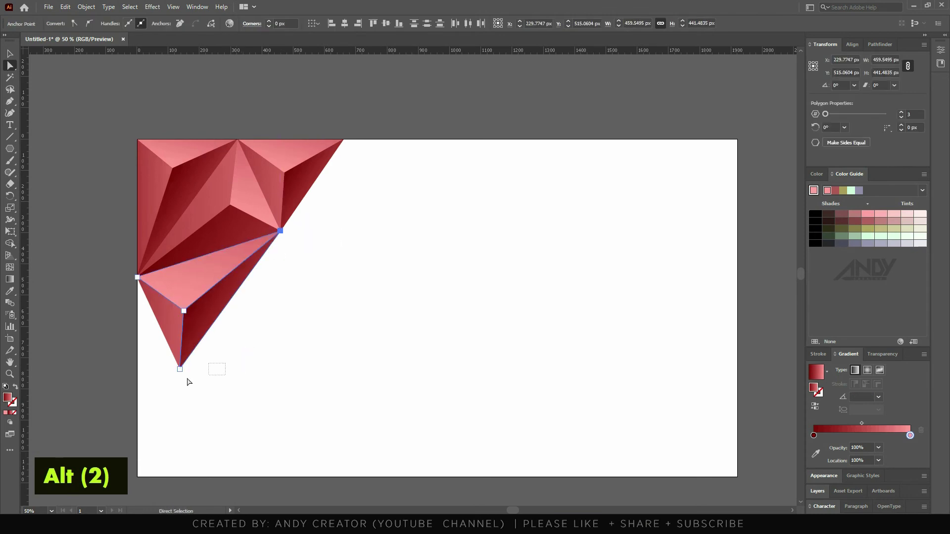
{"action": "left_click_drag", "start_coordinate": [184, 372], "coordinate": [233, 381]}
{"action": "key", "text": "ctrl+y"}
{"action": "left_click_drag", "start_coordinate": [187, 313], "coordinate": [275, 347]}
{"action": "key", "text": "ctrl+y"}
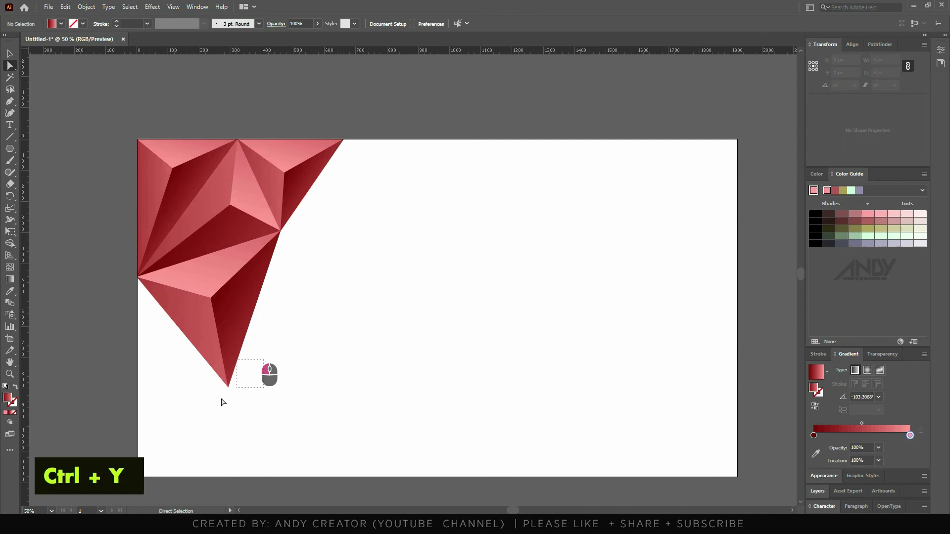
{"action": "left_click_drag", "start_coordinate": [231, 371], "coordinate": [226, 355]}
{"action": "key", "text": "ctrl+y"}
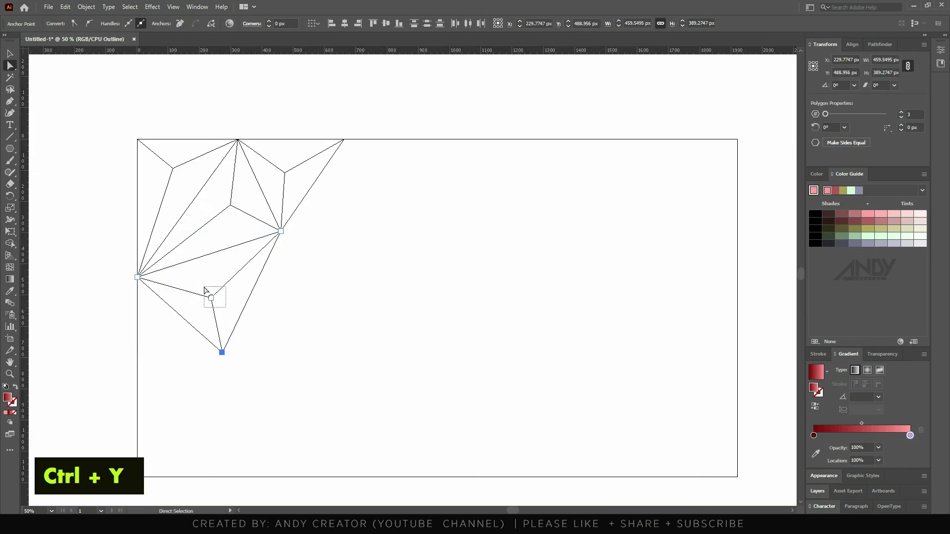
{"action": "left_click", "coordinate": [217, 301]}
{"action": "key", "text": "ctrl+y"}
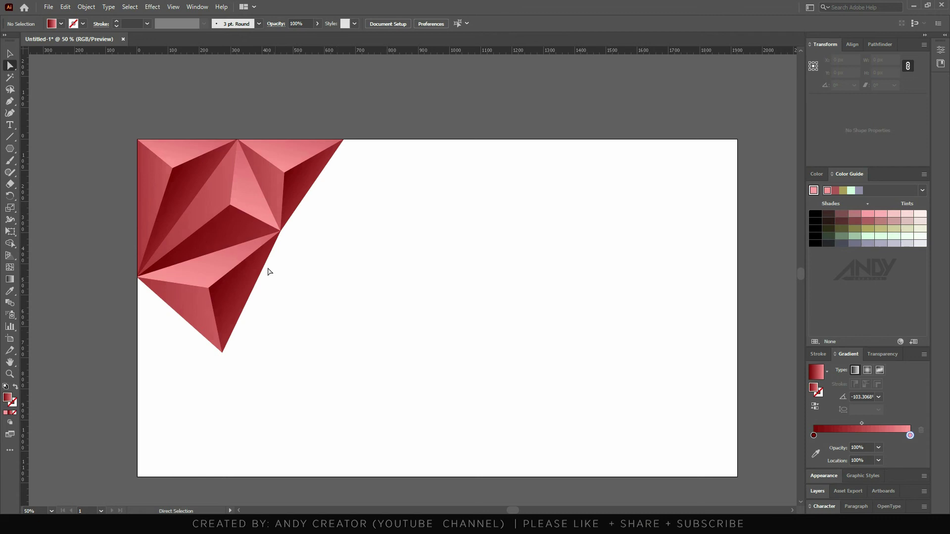
Step: Move the duplicated triangle below the cluster and drag its corners toward the neighbouring vertices
{"action": "left_click", "coordinate": [250, 197]}
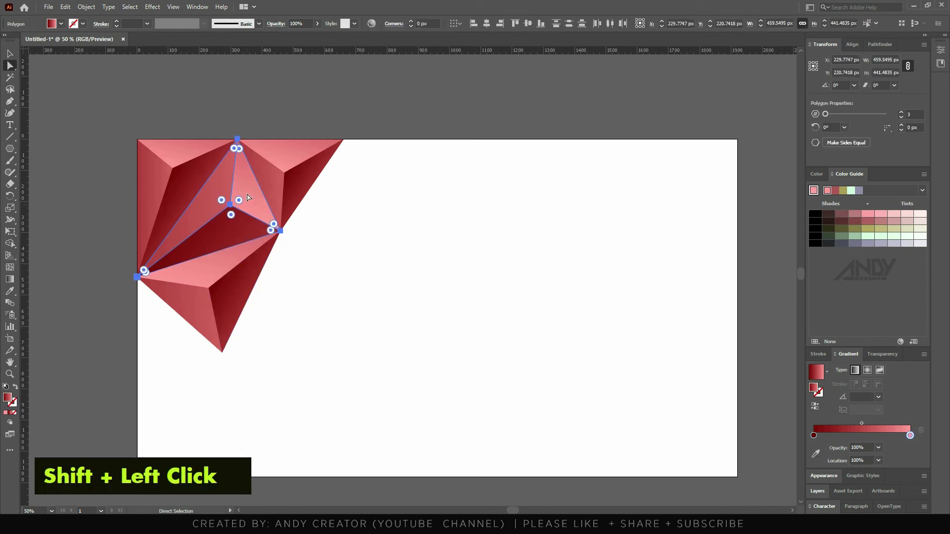
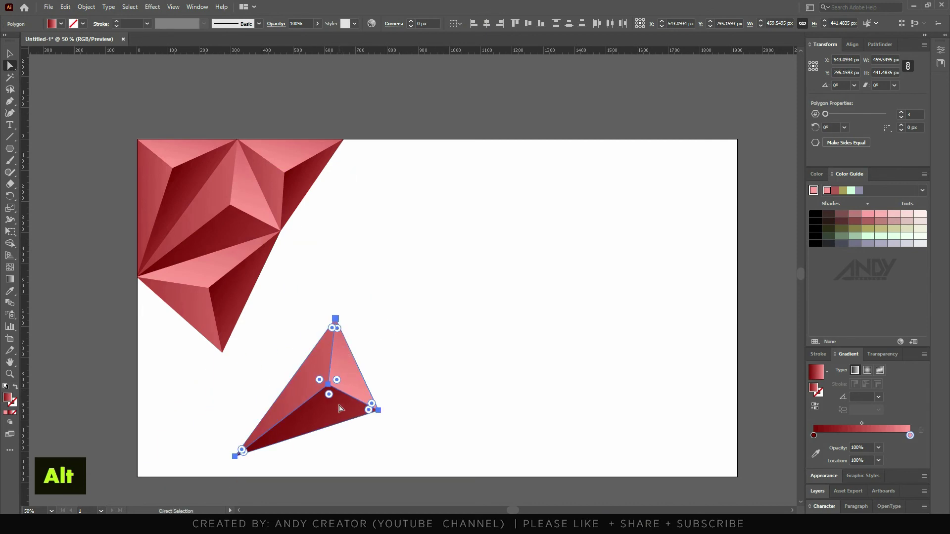
{"action": "left_click_drag", "start_coordinate": [350, 368], "coordinate": [160, 354]}
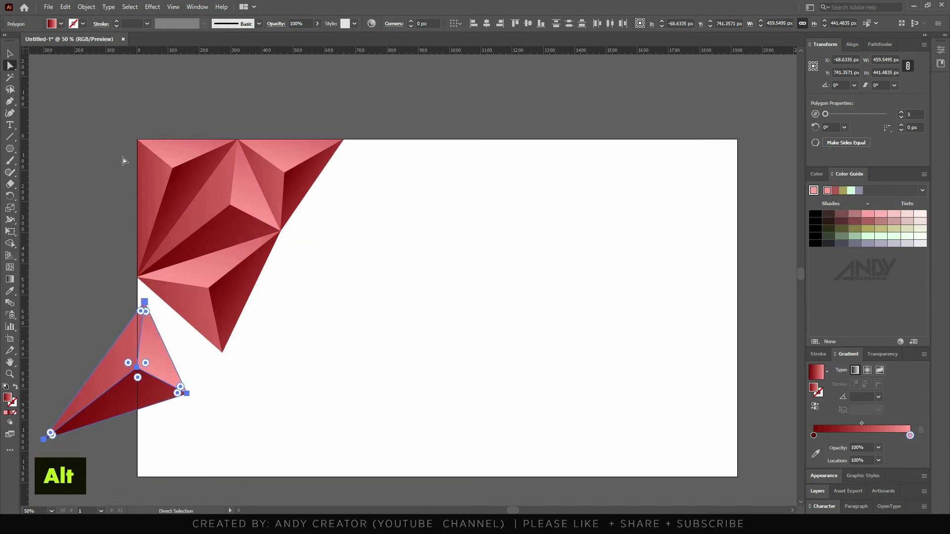
{"action": "left_click_drag", "start_coordinate": [149, 304], "coordinate": [139, 281]}
{"action": "left_click", "coordinate": [218, 375]}
{"action": "left_click_drag", "start_coordinate": [90, 442], "coordinate": [126, 402]}
{"action": "left_click", "coordinate": [164, 362]}
{"action": "left_click", "coordinate": [146, 436]}
{"action": "key", "text": "ctrl+y"}
{"action": "key", "text": "ctrl+y"}
{"action": "left_click", "coordinate": [180, 358]}
{"action": "left_click_drag", "start_coordinate": [114, 418], "coordinate": [143, 418]}
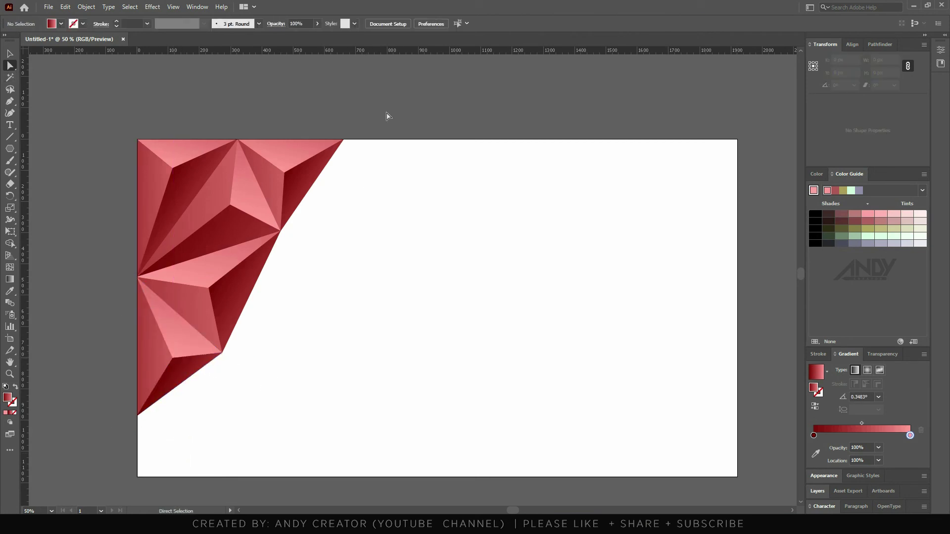
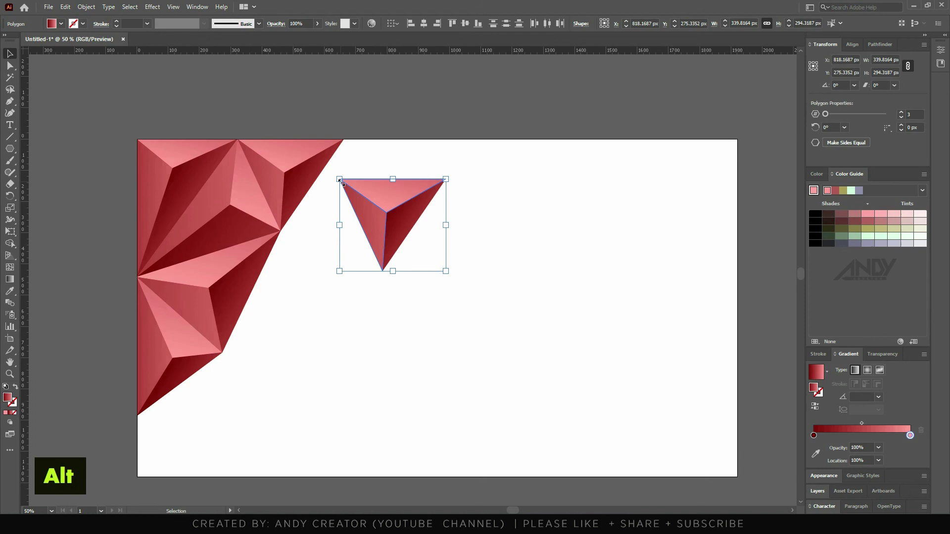
Step: Snap the new triangle's corner onto the shared central point with the Direct Selection tool
{"action": "key", "text": "a"}
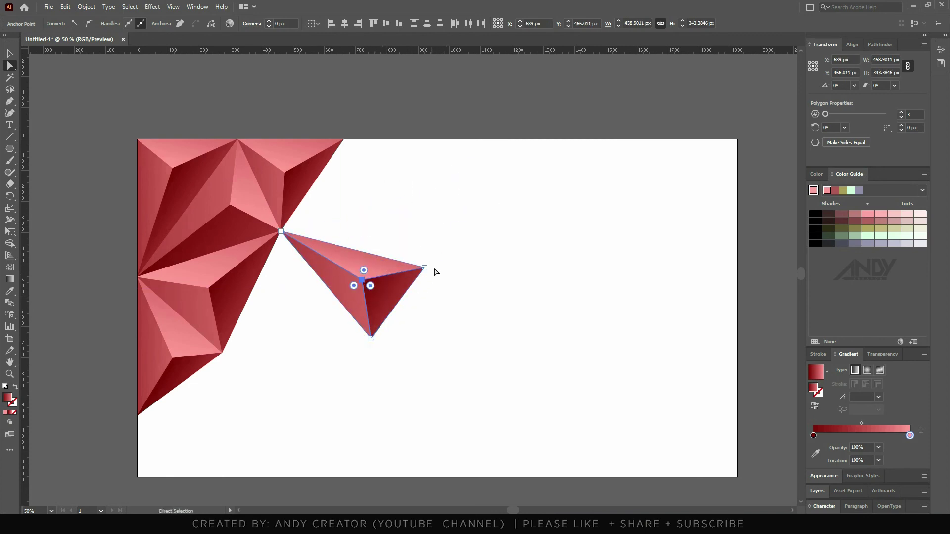
{"action": "left_click_drag", "start_coordinate": [308, 361], "coordinate": [376, 339]}
{"action": "left_click", "coordinate": [378, 340]}
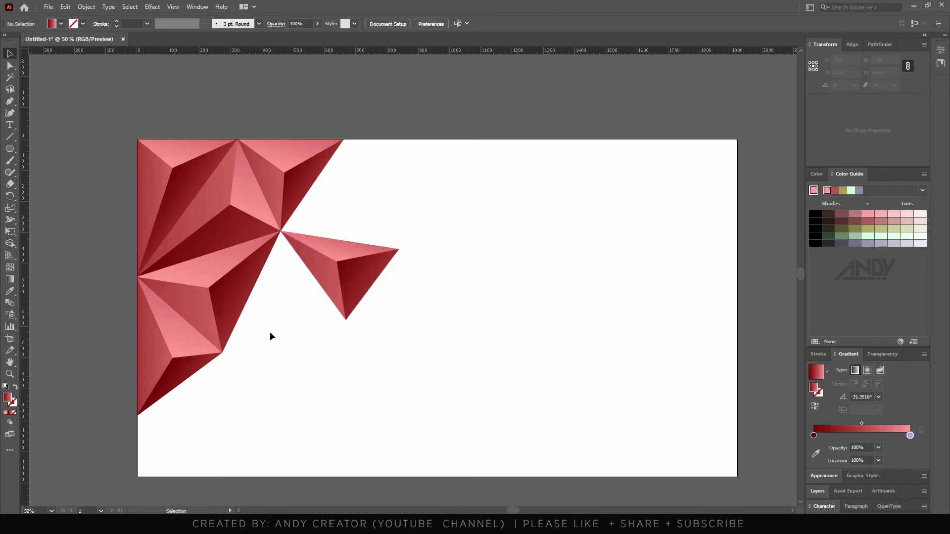
{"action": "left_click", "coordinate": [175, 339]}
{"action": "key", "text": "a"}
{"action": "left_click", "coordinate": [287, 295]}
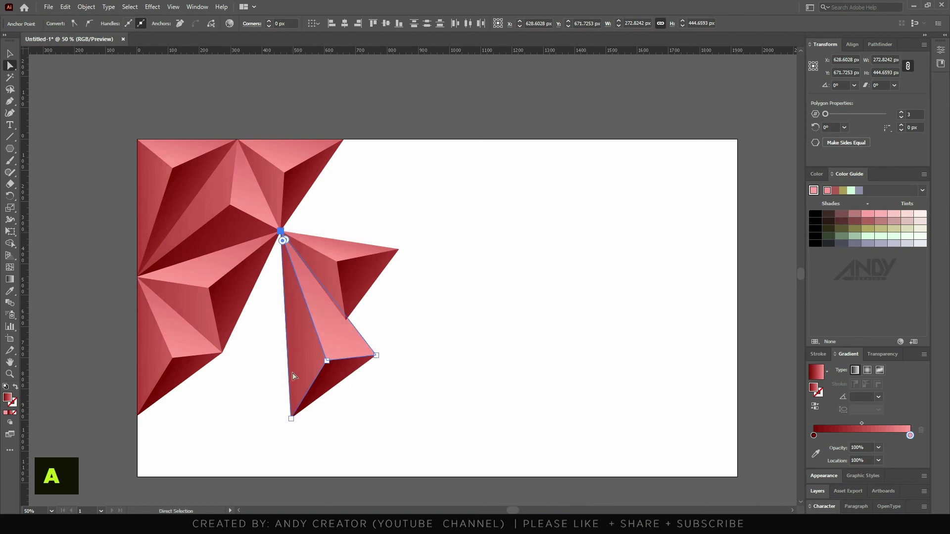
Step: Reshape the lower triangle's corners so it closes the gap against the upper facets
{"action": "left_click_drag", "start_coordinate": [240, 362], "coordinate": [345, 388]}
{"action": "left_click", "coordinate": [386, 351]}
{"action": "left_click_drag", "start_coordinate": [353, 339], "coordinate": [351, 323]}
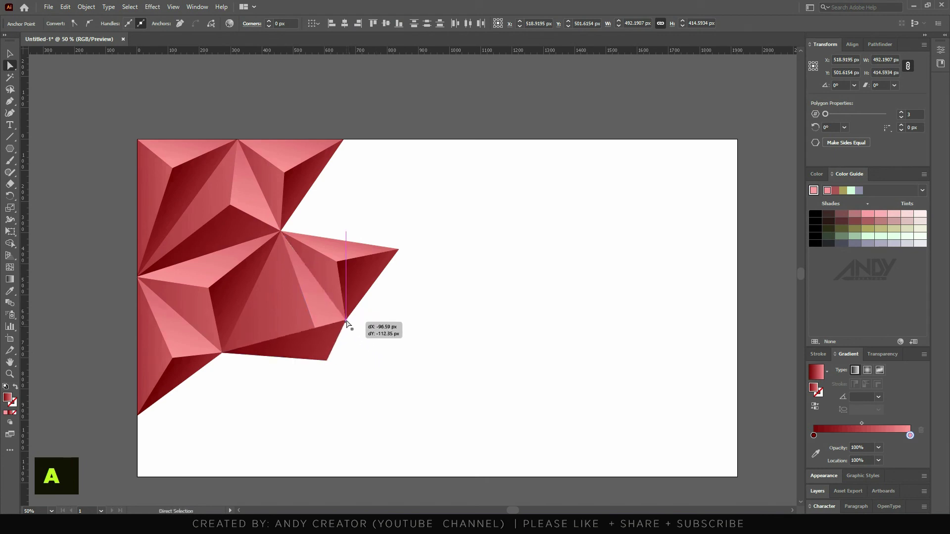
{"action": "left_click_drag", "start_coordinate": [323, 354], "coordinate": [295, 302]}
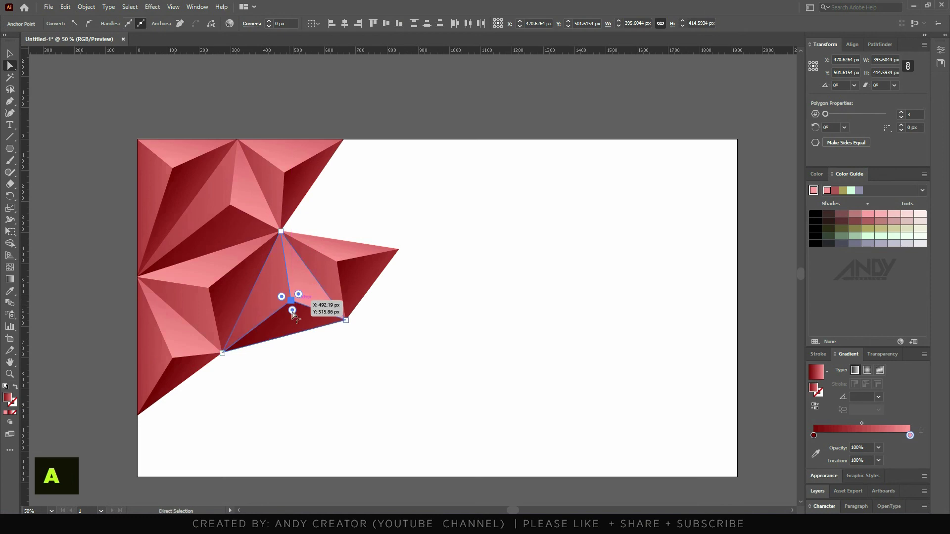
Step: Select the next spare triangle and place it to the right along the top edge, checking in Outline view
{"action": "left_click", "coordinate": [234, 301]}
{"action": "double_click", "coordinate": [226, 281]}
{"action": "left_click", "coordinate": [240, 286]}
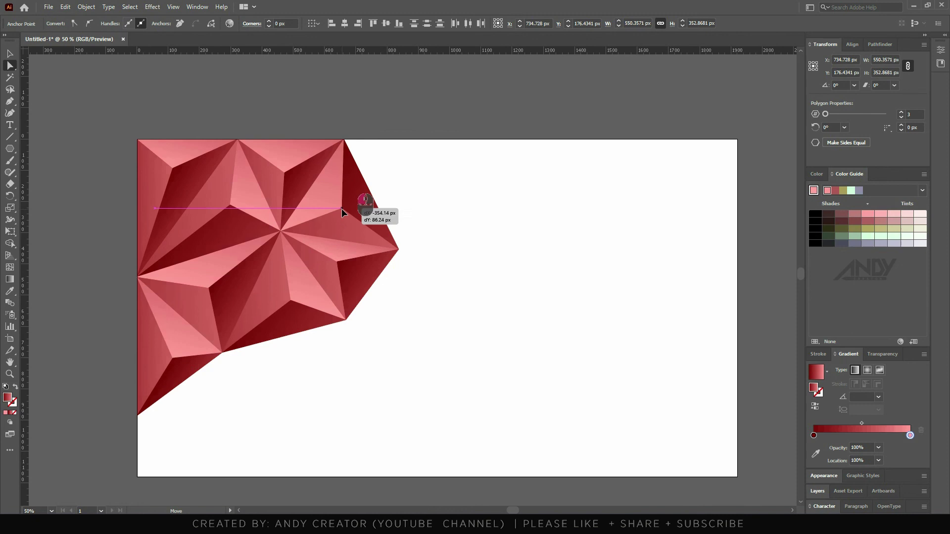
{"action": "key", "text": "ctrl+z"}
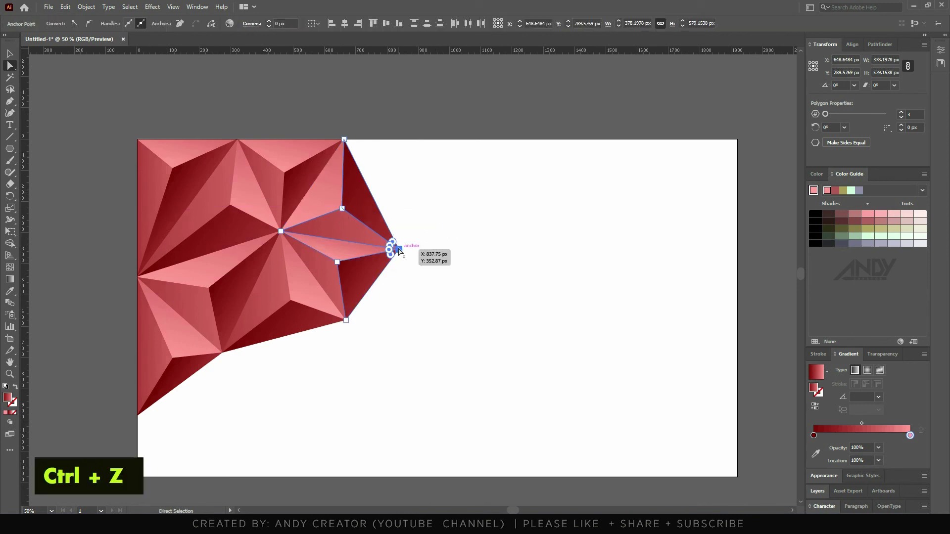
{"action": "key", "text": "a"}
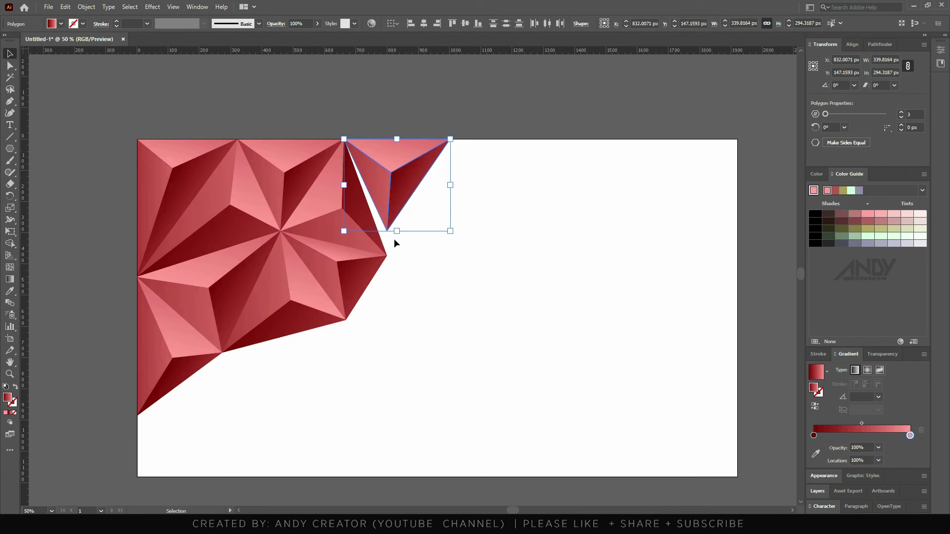
{"action": "key", "text": "a"}
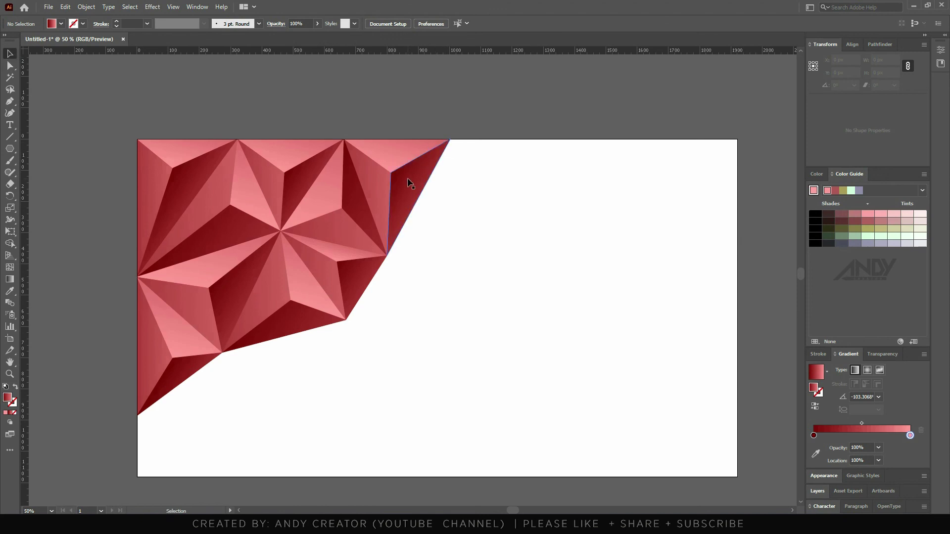
{"action": "left_click", "coordinate": [175, 183]}
{"action": "key", "text": "ctrl+y"}
{"action": "key", "text": "ctrl+y"}
Step: Snap the new copy's corner onto a neighbouring vertex so it joins the existing facets
{"action": "key", "text": "a"}
{"action": "left_click", "coordinate": [232, 195]}
{"action": "type", "text": "va"}
{"action": "key", "text": "ctrl+y"}
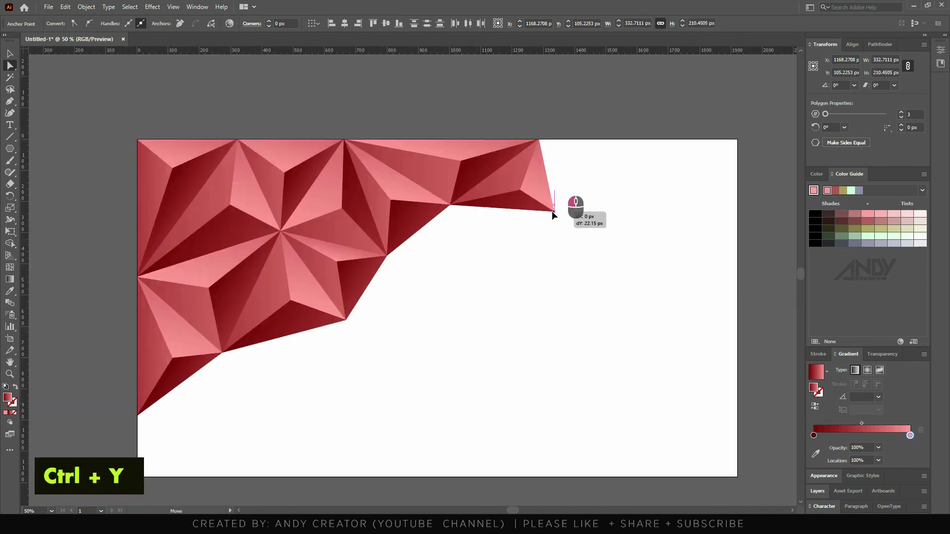
{"action": "key", "text": "ctrl+z"}
{"action": "left_click", "coordinate": [461, 270]}
{"action": "scroll", "scroll_direction": "up", "scroll_amount": 3}
{"action": "scroll", "scroll_direction": "down", "scroll_amount": 3}
{"action": "scroll", "scroll_direction": "up", "scroll_amount": 3}
{"action": "key", "text": "ctrl+y"}
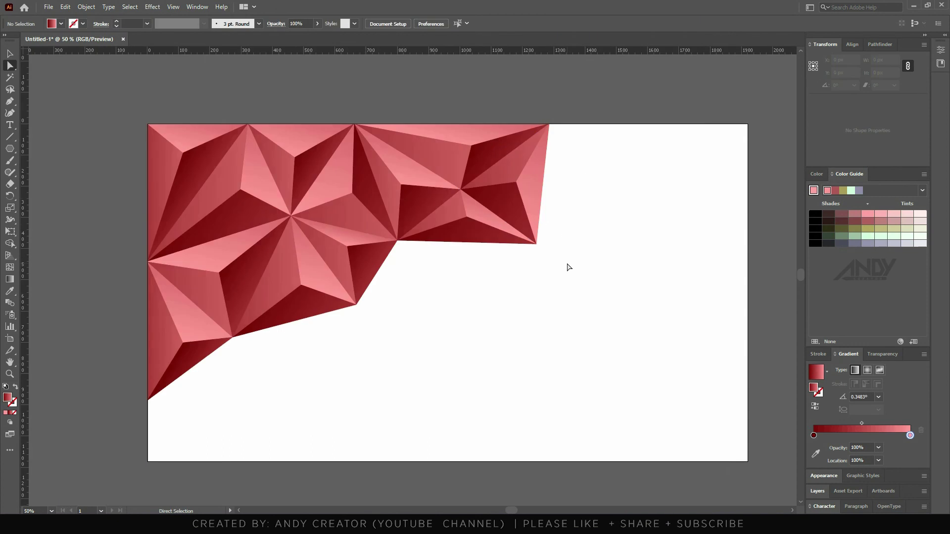
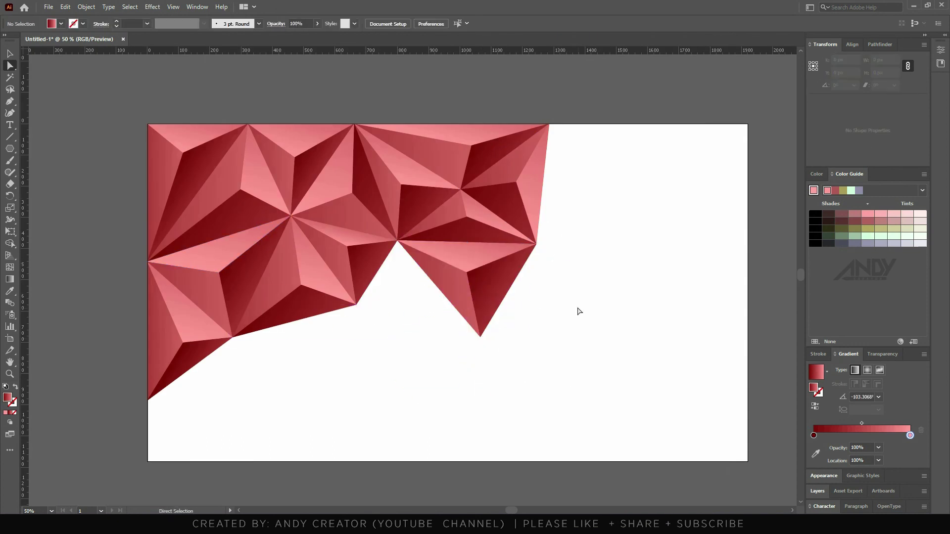
Step: Select a triangle facet to duplicate toward the artboard's upper middle
{"action": "left_click", "coordinate": [410, 306]}
{"action": "key", "text": "a"}
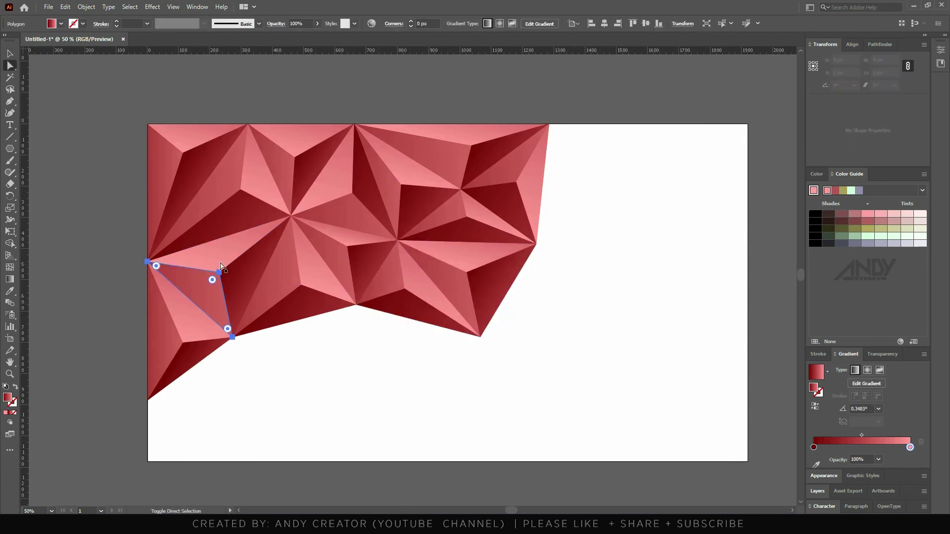
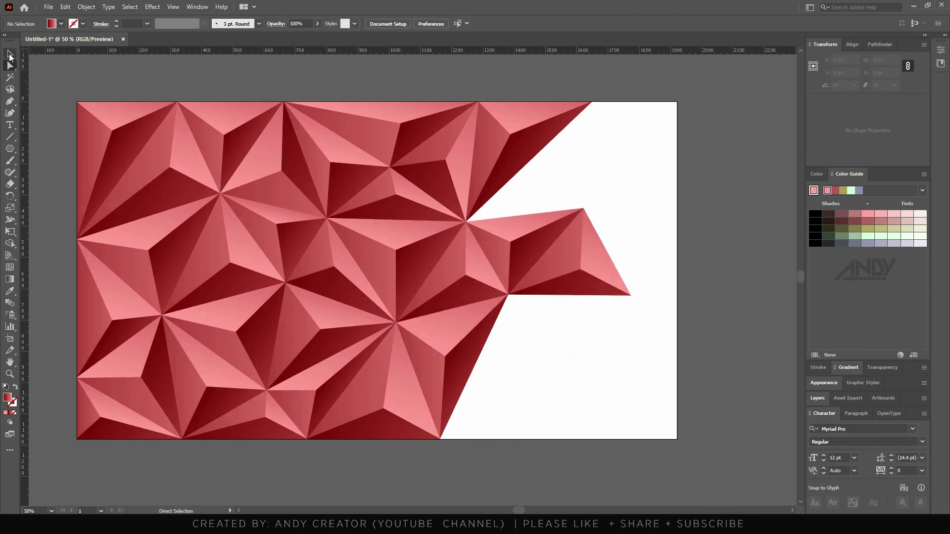
Step: Select a right-hand facet to copy, checking remaining gaps in Outline view
{"action": "left_click", "coordinate": [410, 405]}
{"action": "key", "text": "a"}
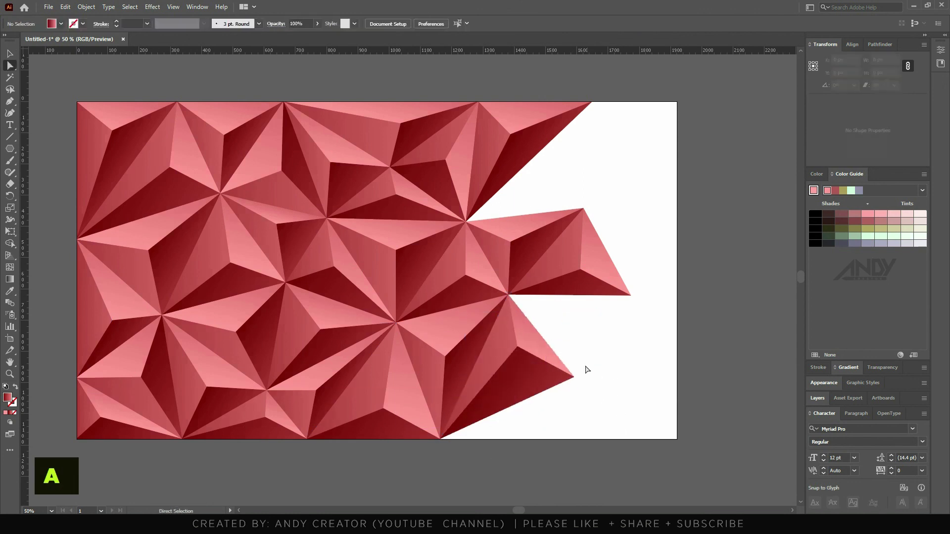
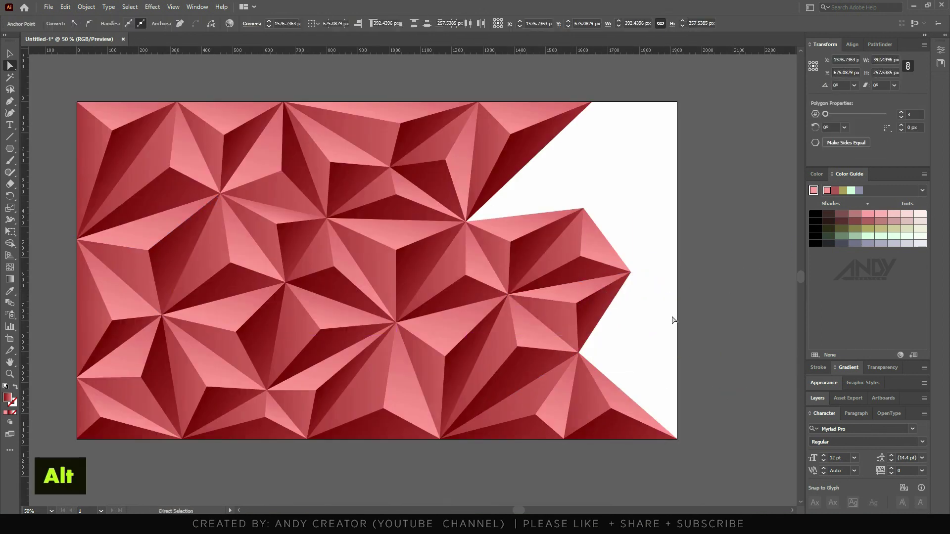
{"action": "left_click", "coordinate": [421, 265]}
{"action": "key", "text": "a"}
{"action": "key", "text": "ctrl+z"}
{"action": "key", "text": "ctrl+y"}
{"action": "key", "text": "ctrl+y"}
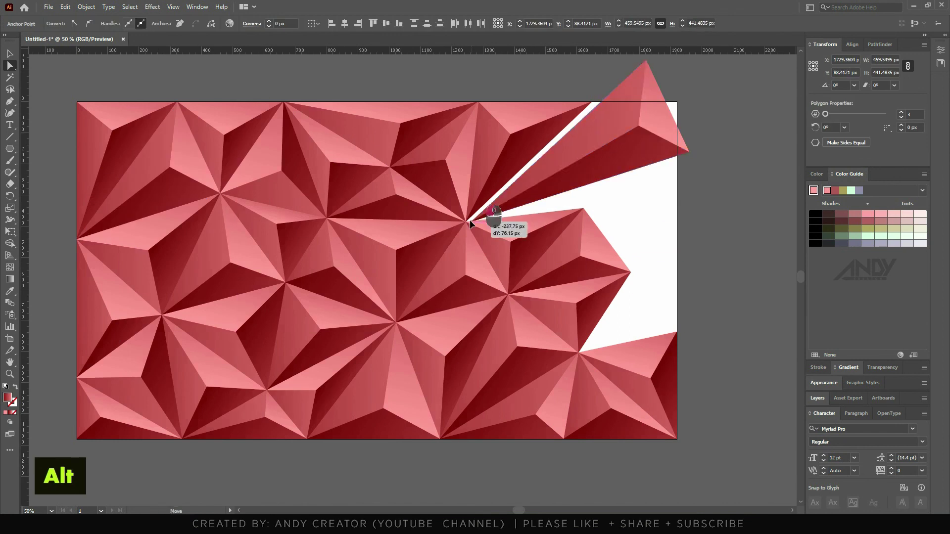
{"action": "key", "text": "ctrl+y"}
{"action": "key", "text": "ctrl+y"}
Step: Place the new triangle at the top right so the mesh nearly spans the artboard
{"action": "left_click", "coordinate": [612, 98]}
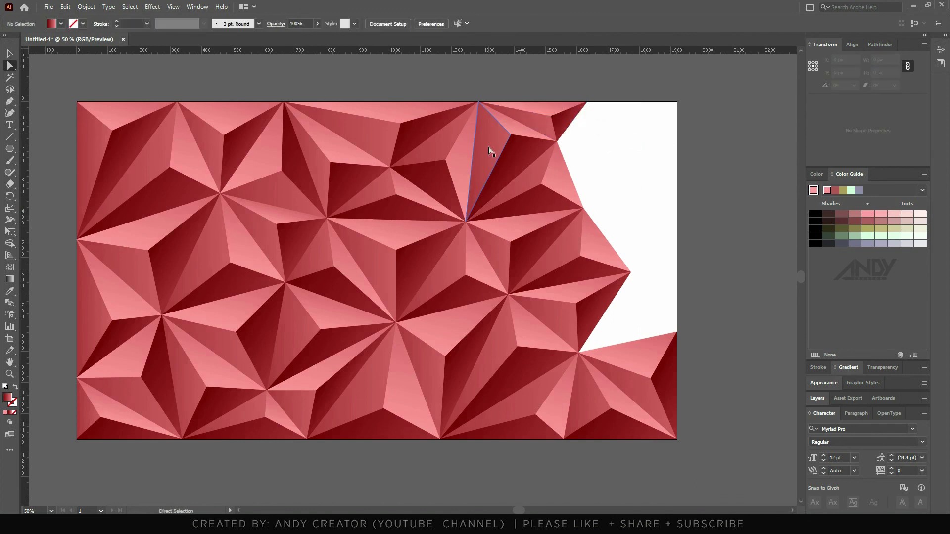
{"action": "left_click", "coordinate": [117, 433]}
{"action": "double_click", "coordinate": [665, 159]}
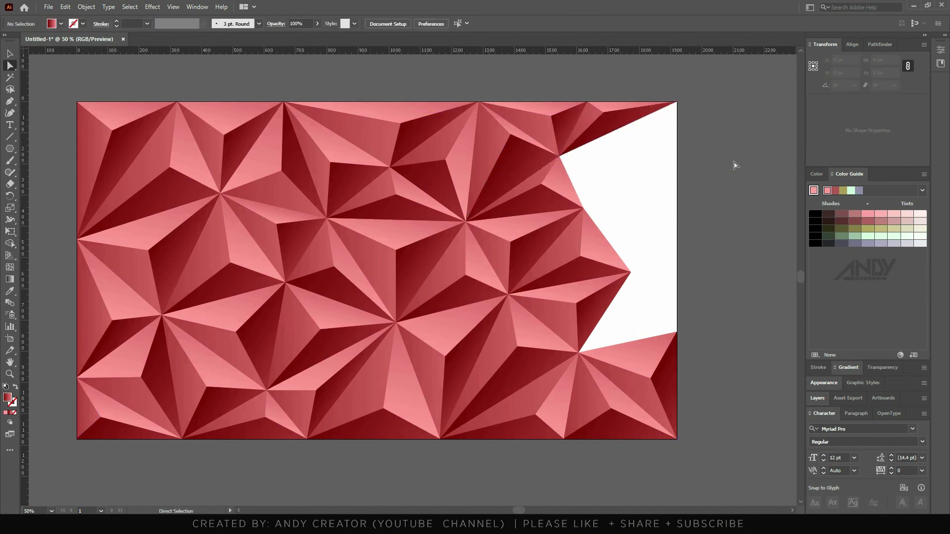
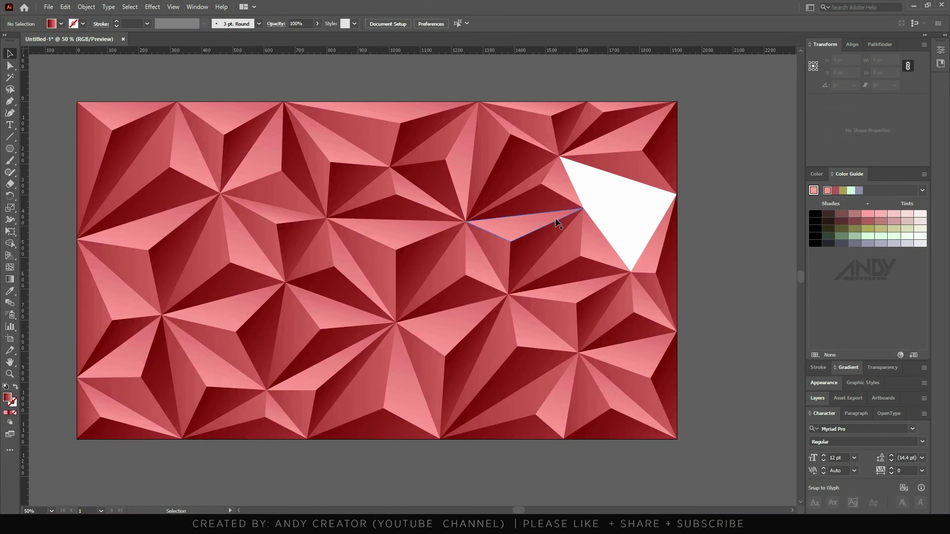
{"action": "key", "text": "Delete"}
Step: Pick the Direct Selection tool to close the last facet gaps
{"action": "key", "text": "a"}
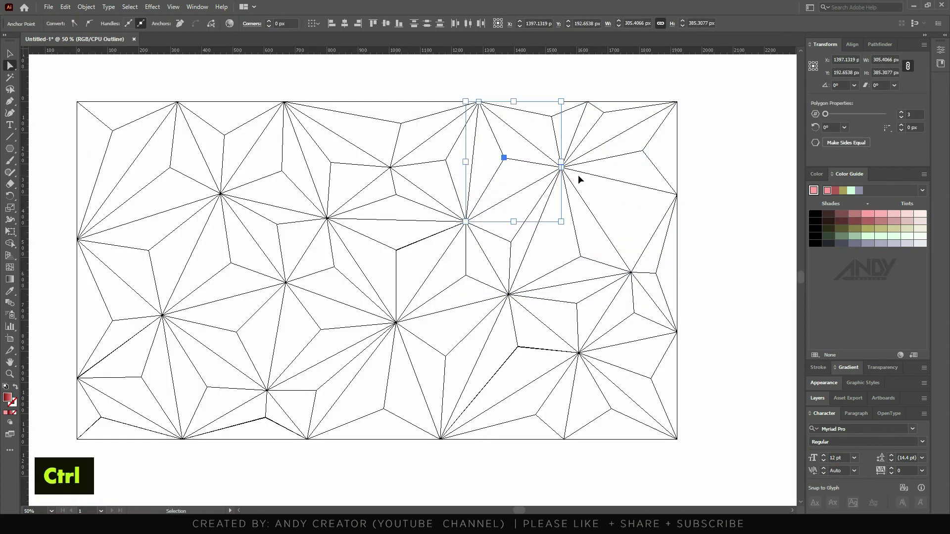
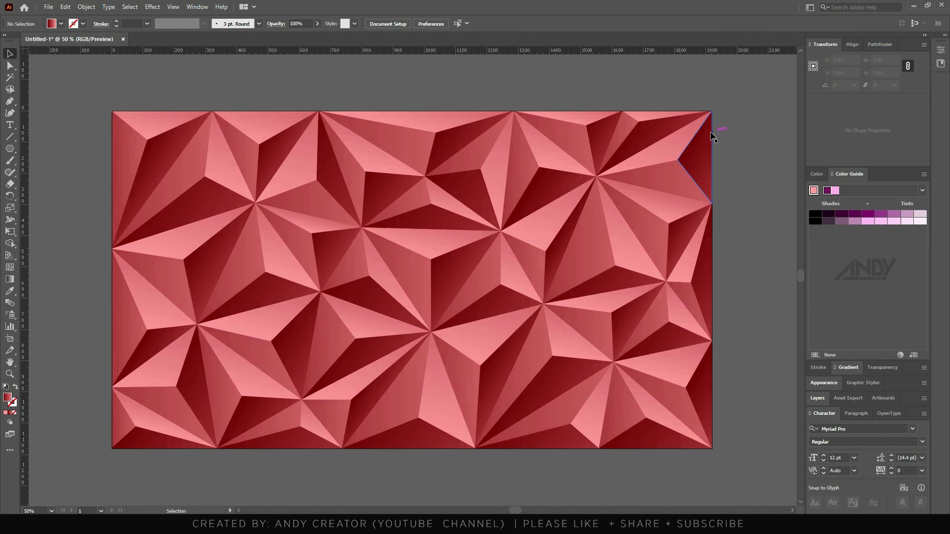
Step: Select all facets, preview a golden recolor, then cancel it to keep the red gradients
{"action": "key", "text": "ctrl+a"}
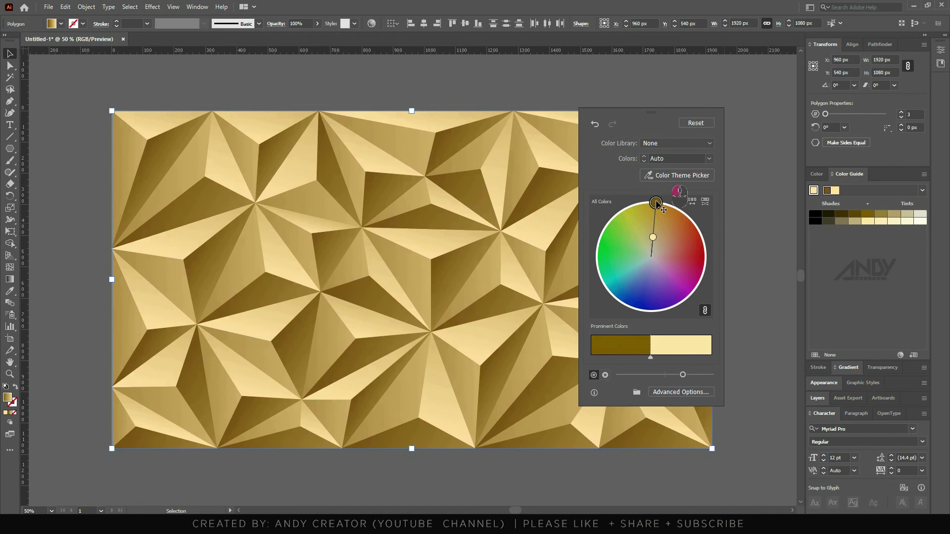
{"action": "key", "text": "Escape"}
{"action": "key", "text": "ctrl+z"}
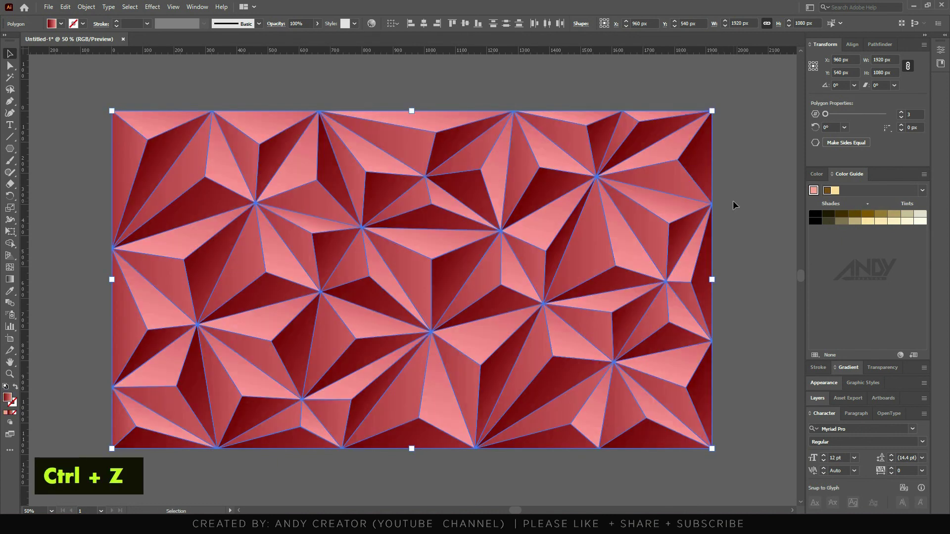